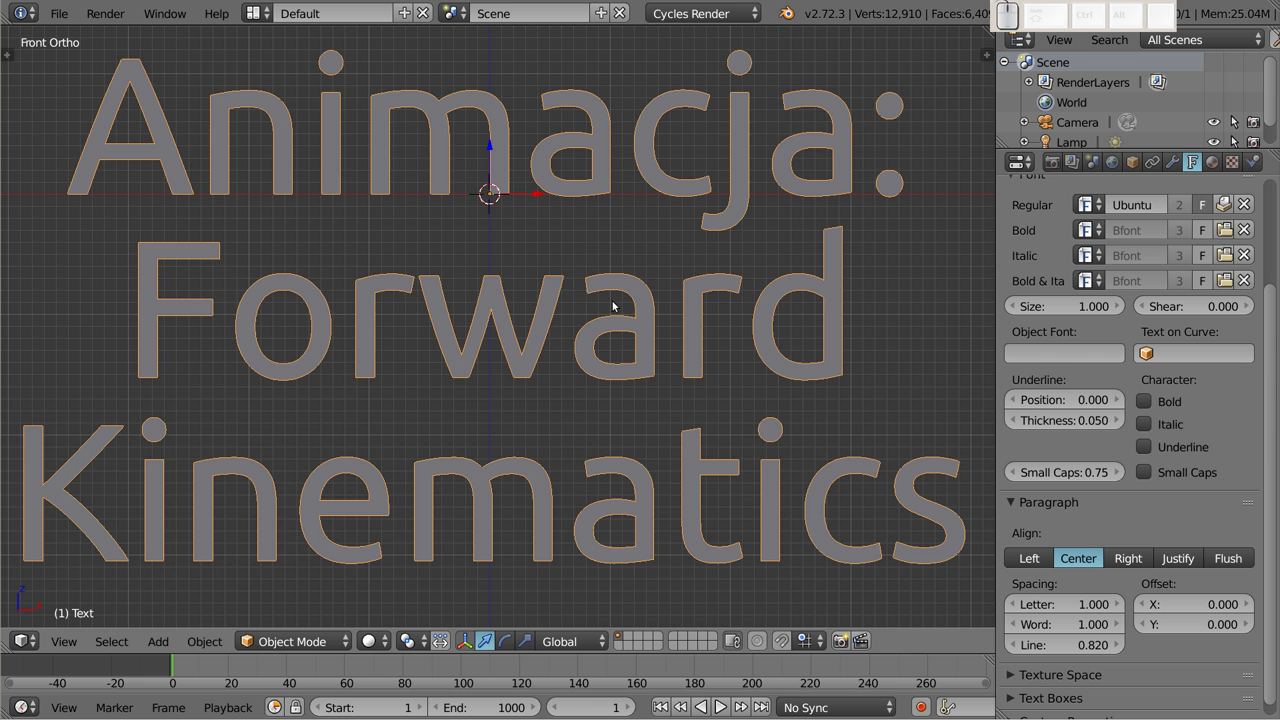
Delete the 'Animacja: Forward Kinematics' title text so the viewport is empty
{"action": "key", "text": "x"}
{"action": "left_click", "coordinate": [633, 288]}
{"action": "left_click_drag", "start_coordinate": [561, 141], "coordinate": [532, 376]}
{"action": "key", "text": "shift+a"}
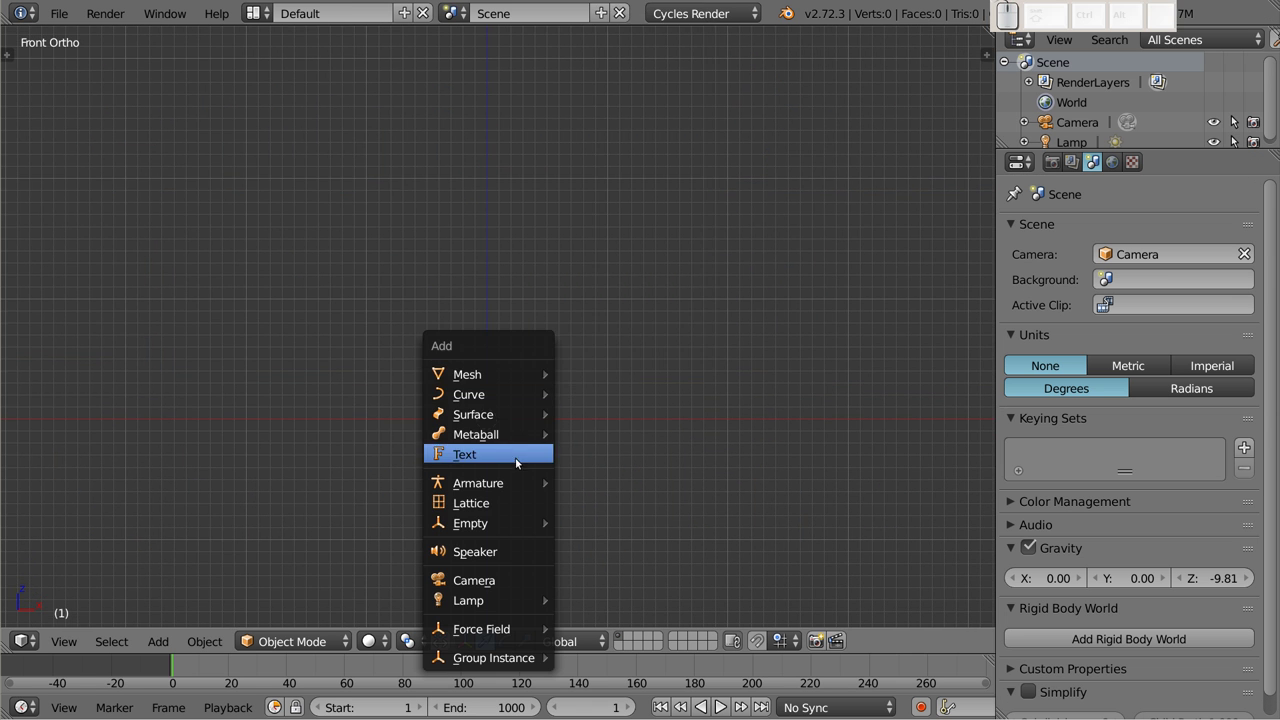
Add a Single Bone armature object to the empty scene
{"action": "left_click", "coordinate": [616, 485]}
{"action": "scroll", "scroll_direction": "up", "scroll_amount": 3}
{"action": "left_click_drag", "start_coordinate": [490, 373], "coordinate": [556, 282]}
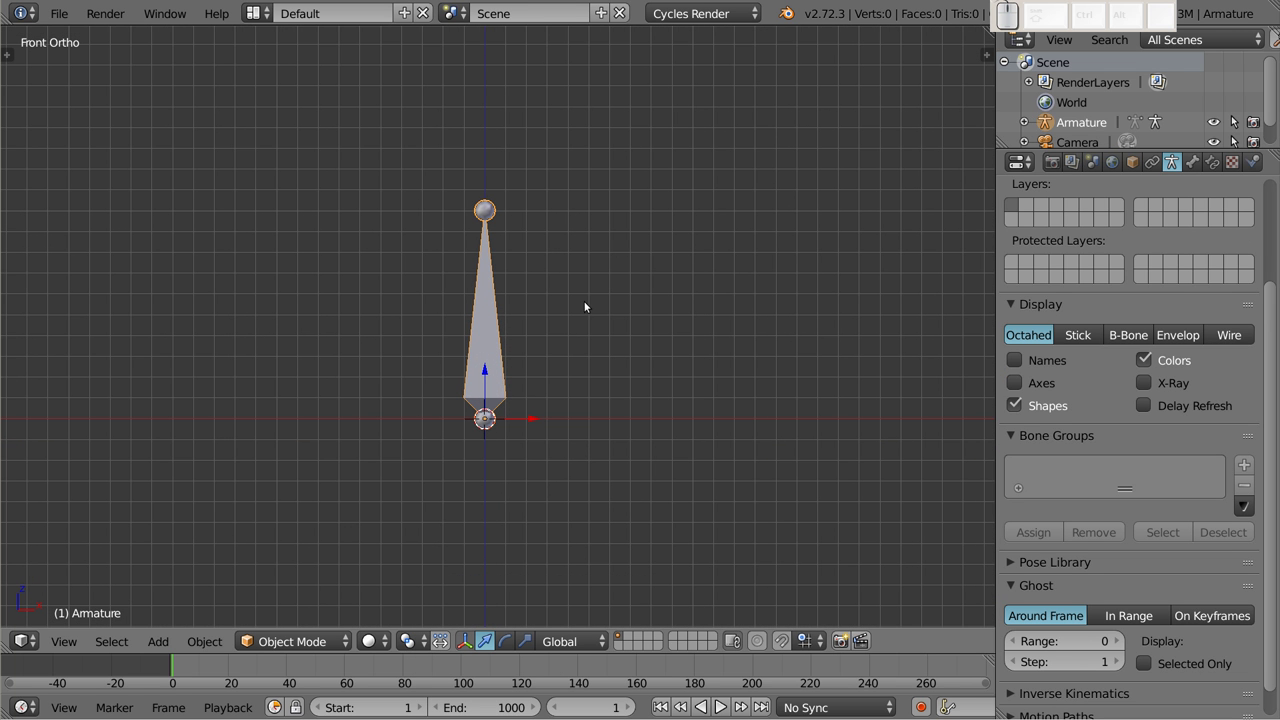
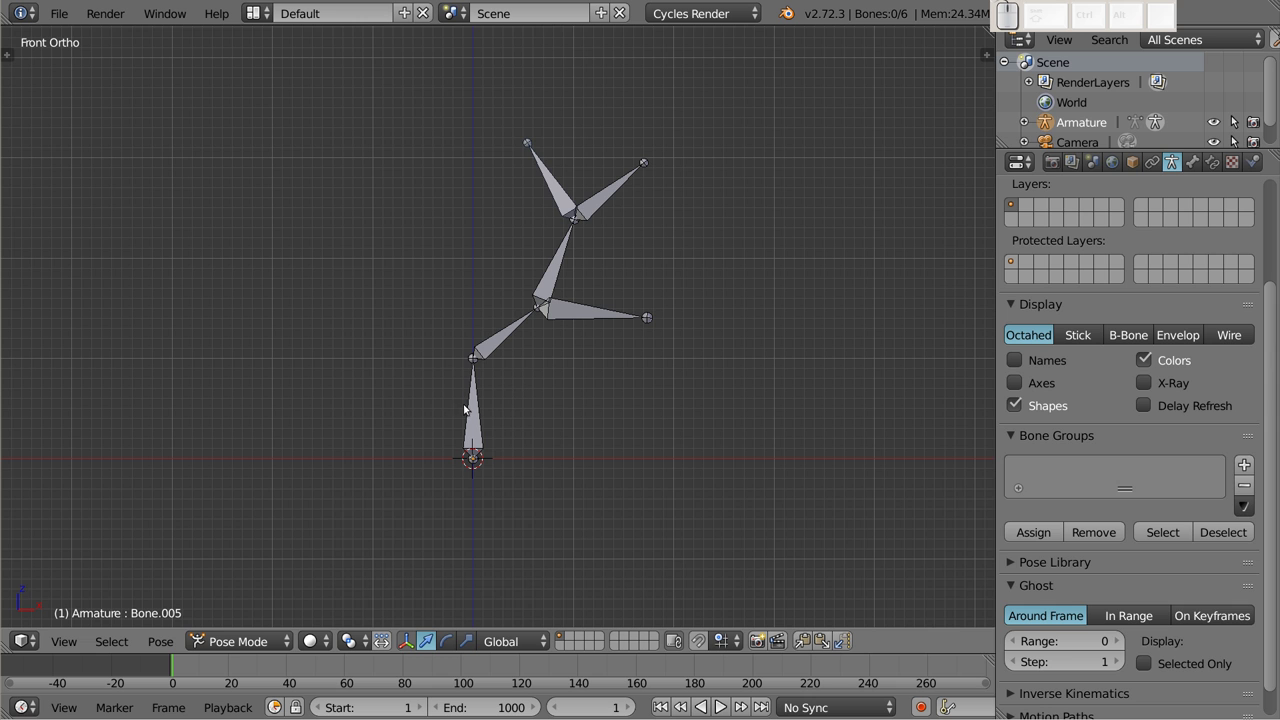
Select the root bone, enlarge the timeline to show frames up to about 550, and set frame 50
{"action": "right_click", "coordinate": [475, 407]}
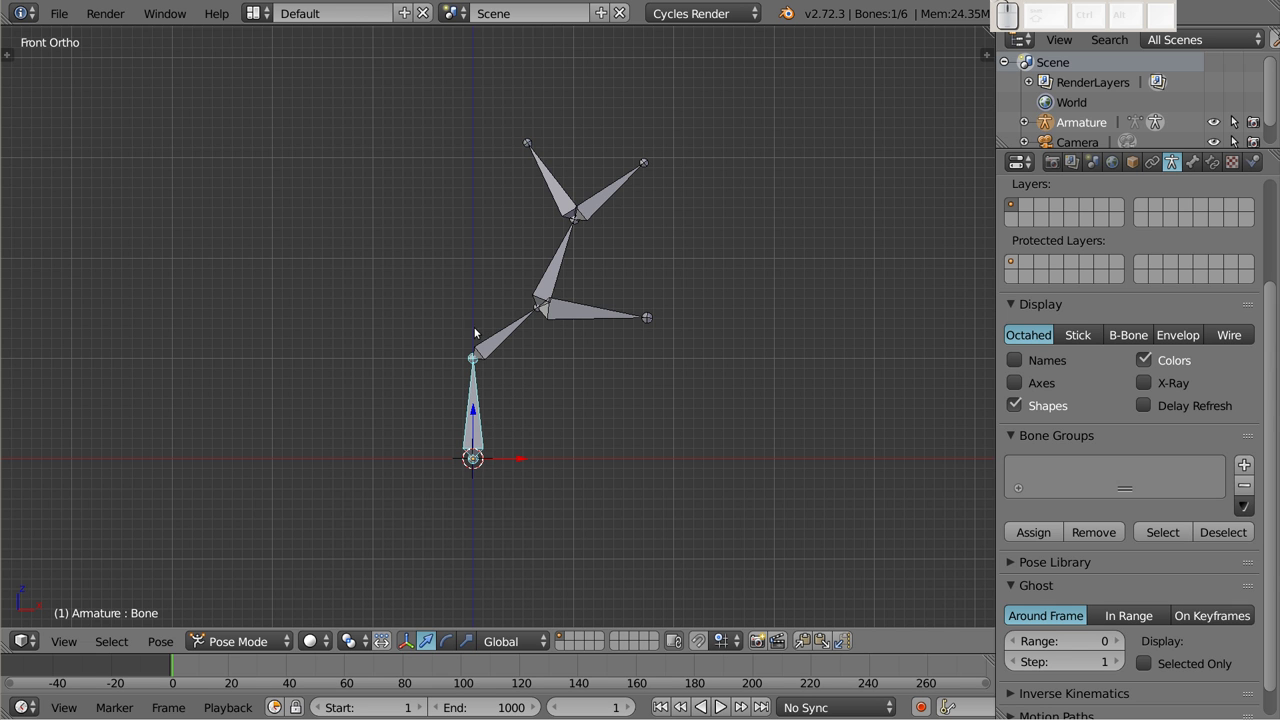
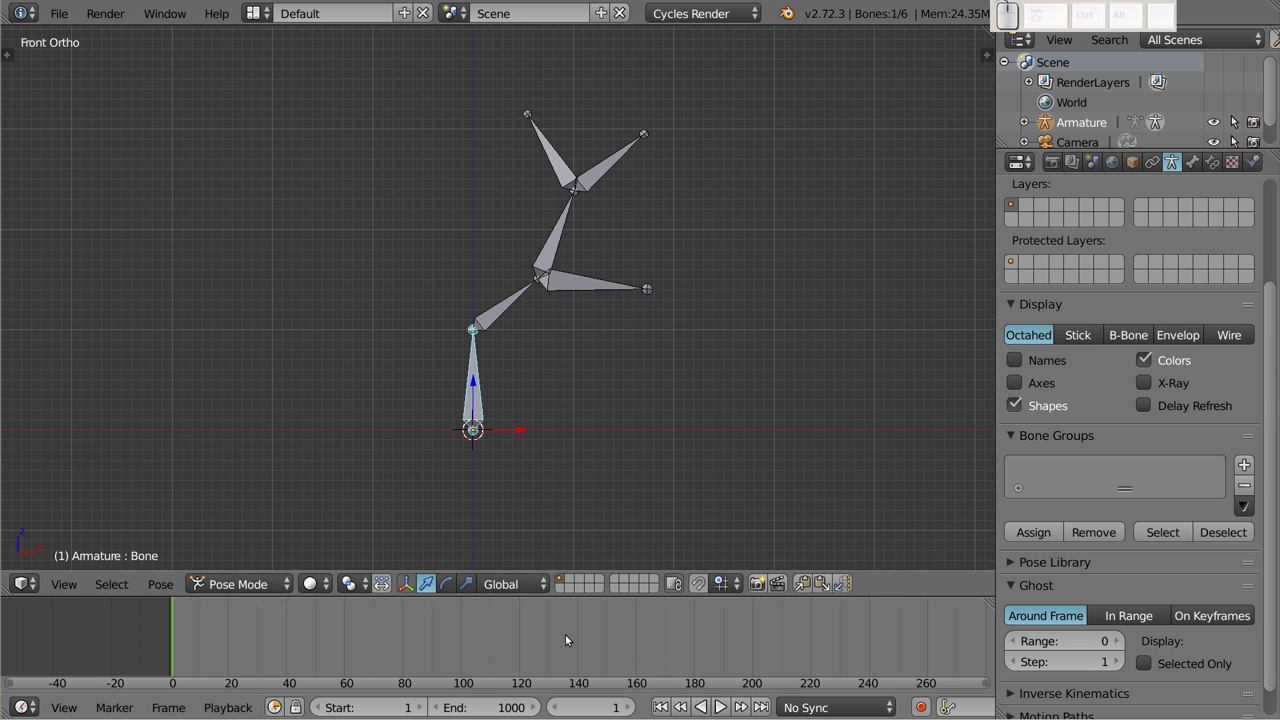
{"action": "scroll", "scroll_direction": "down", "scroll_amount": 3}
{"action": "middle_click", "coordinate": [186, 643]}
{"action": "left_click_drag", "start_coordinate": [59, 633], "coordinate": [138, 643]}
{"action": "middle_click", "coordinate": [1233, 123]}
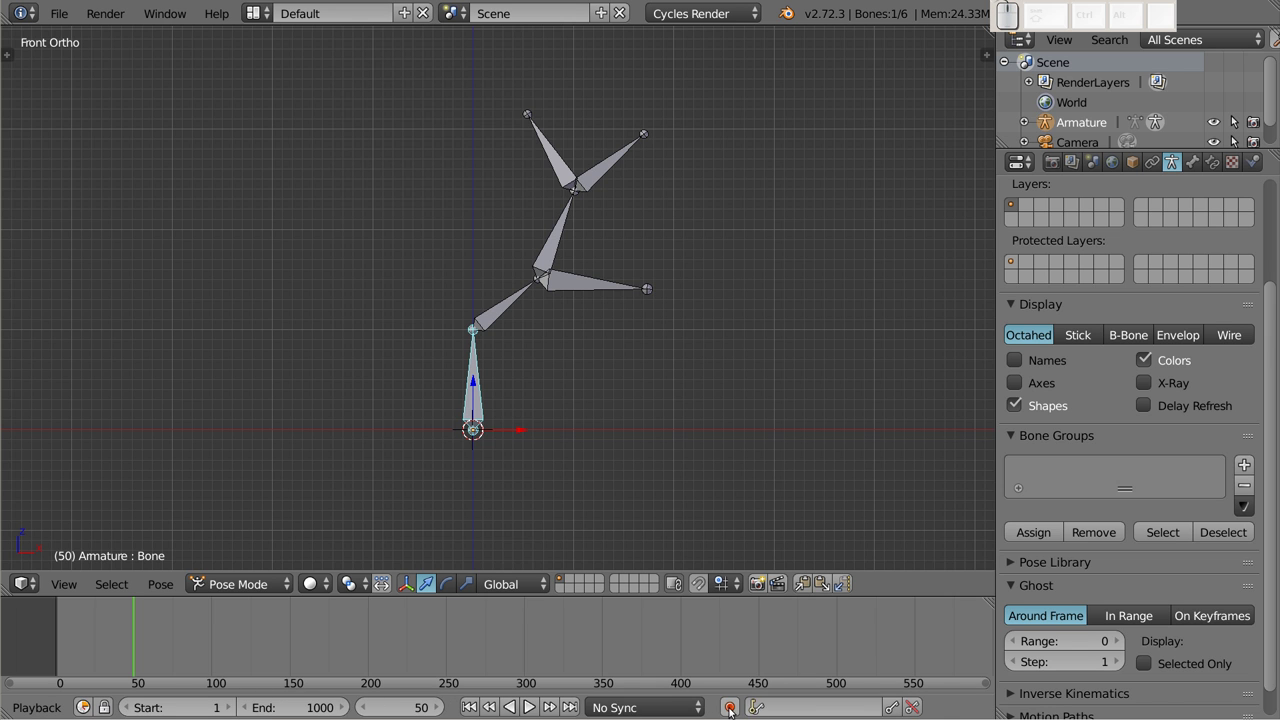
Turn on automatic keyframing and make RotScale the active keying set
{"action": "left_click", "coordinate": [732, 711]}
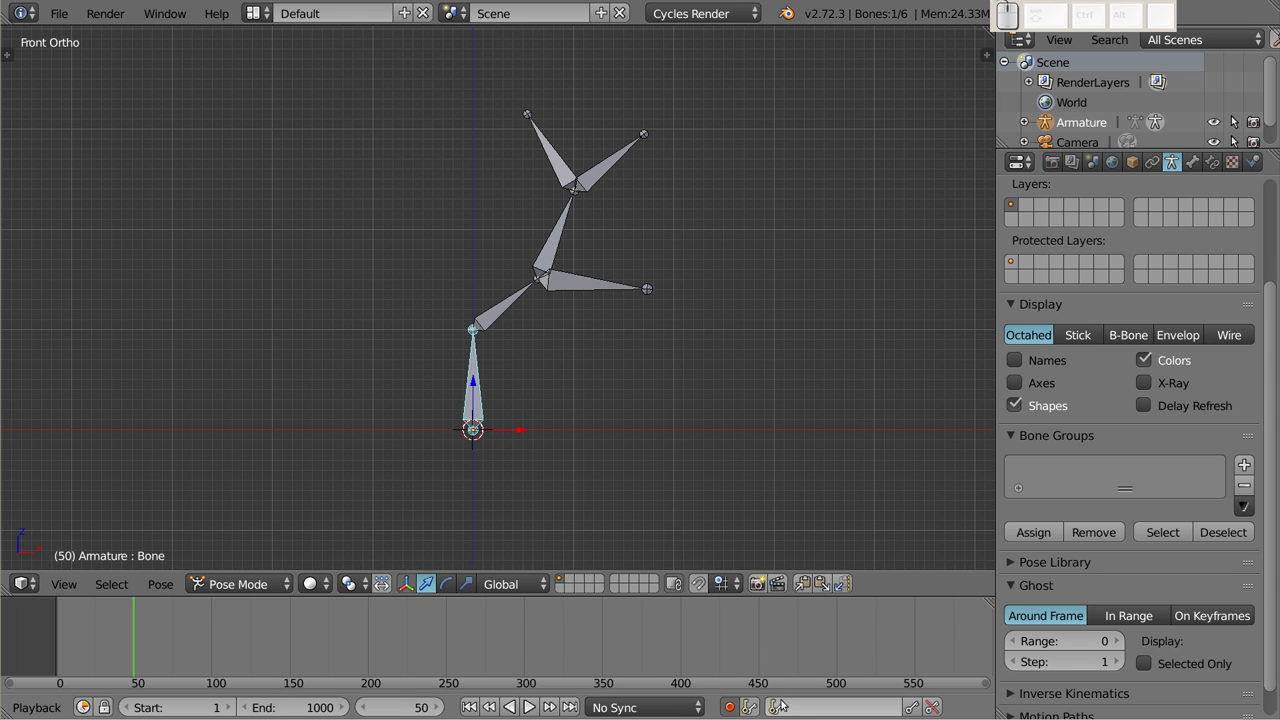
{"action": "left_click", "coordinate": [782, 711]}
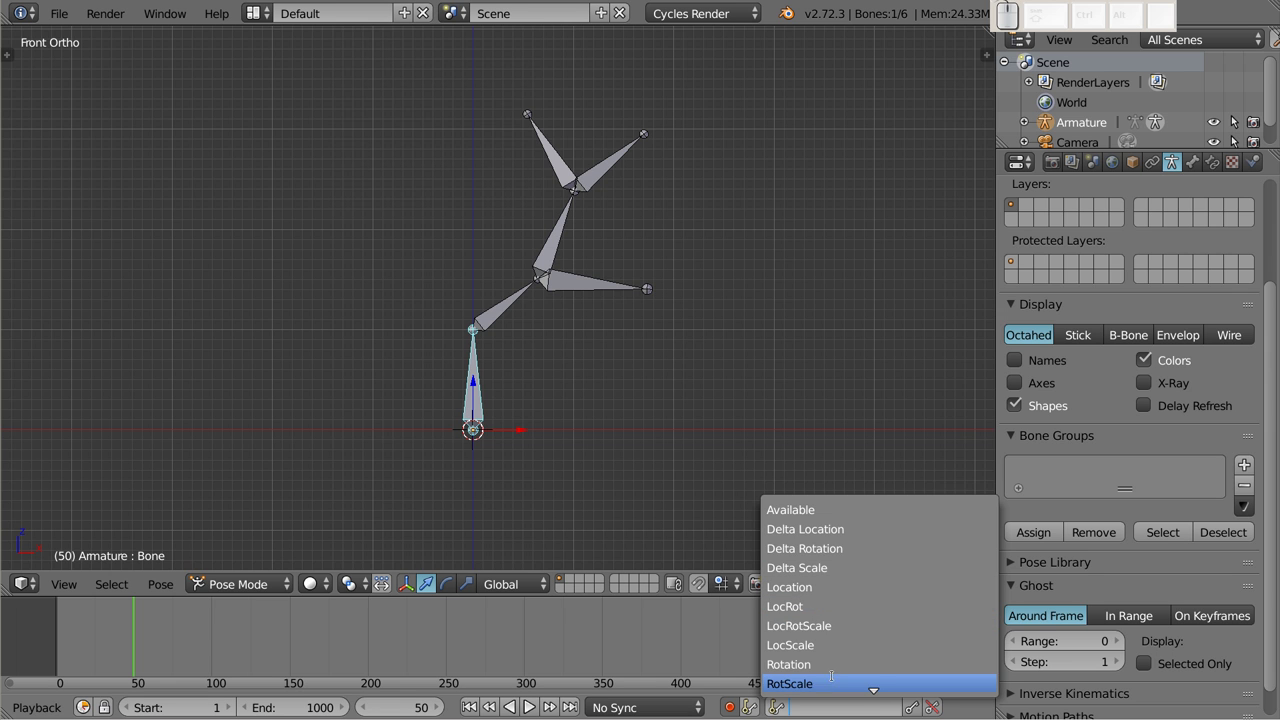
{"action": "scroll", "scroll_direction": "down", "scroll_amount": 3}
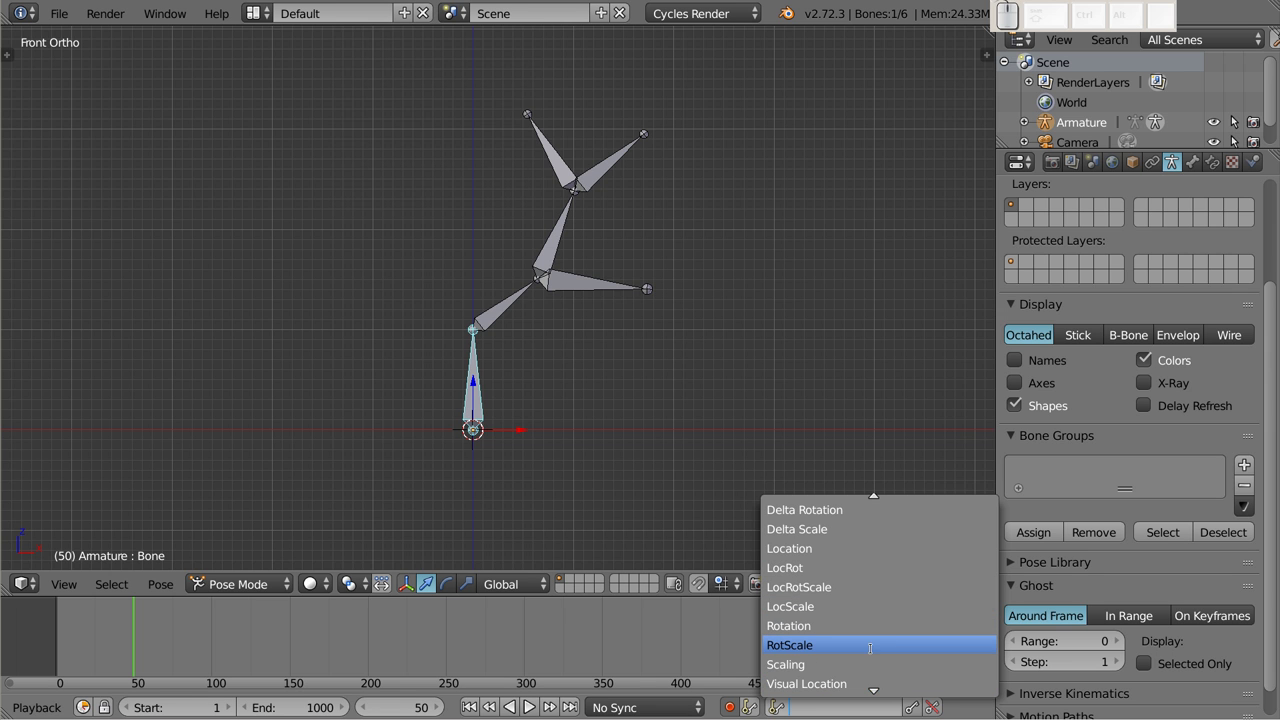
{"action": "left_click", "coordinate": [1233, 123]}
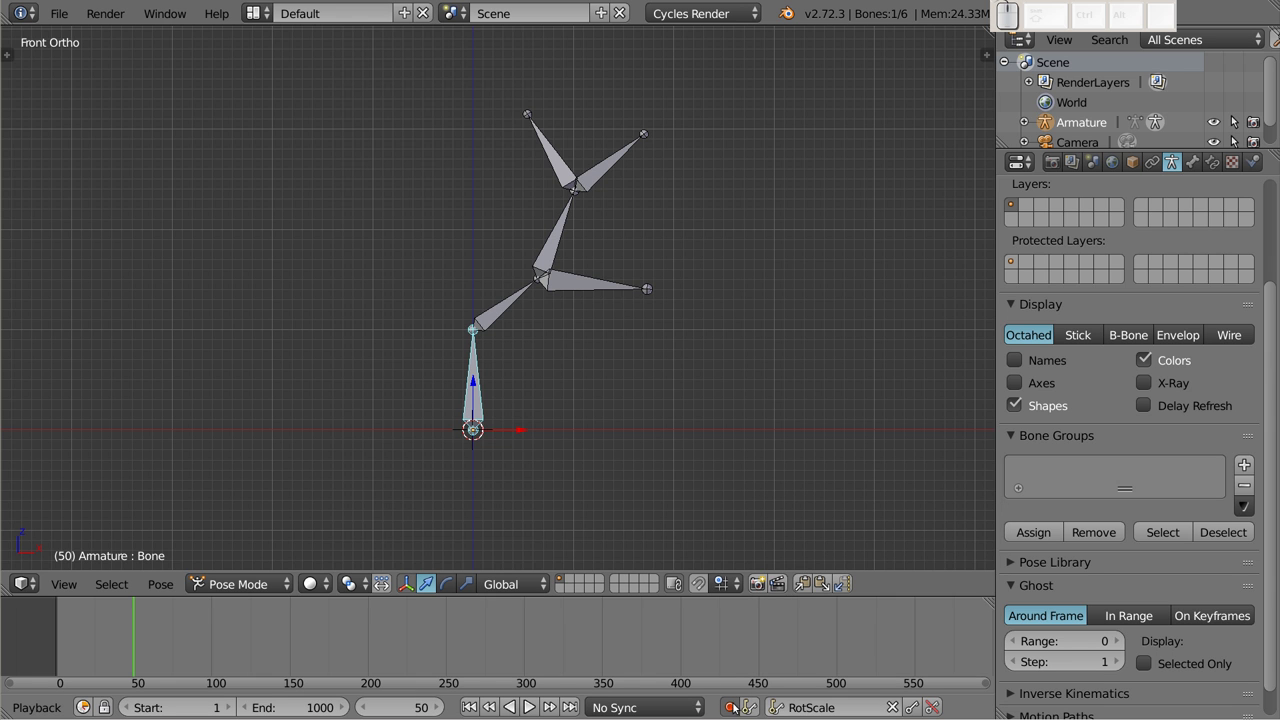
Select all bones and insert a keyframe for the whole pose at frame 50
{"action": "key", "text": "a"}
{"action": "key", "text": "g"}
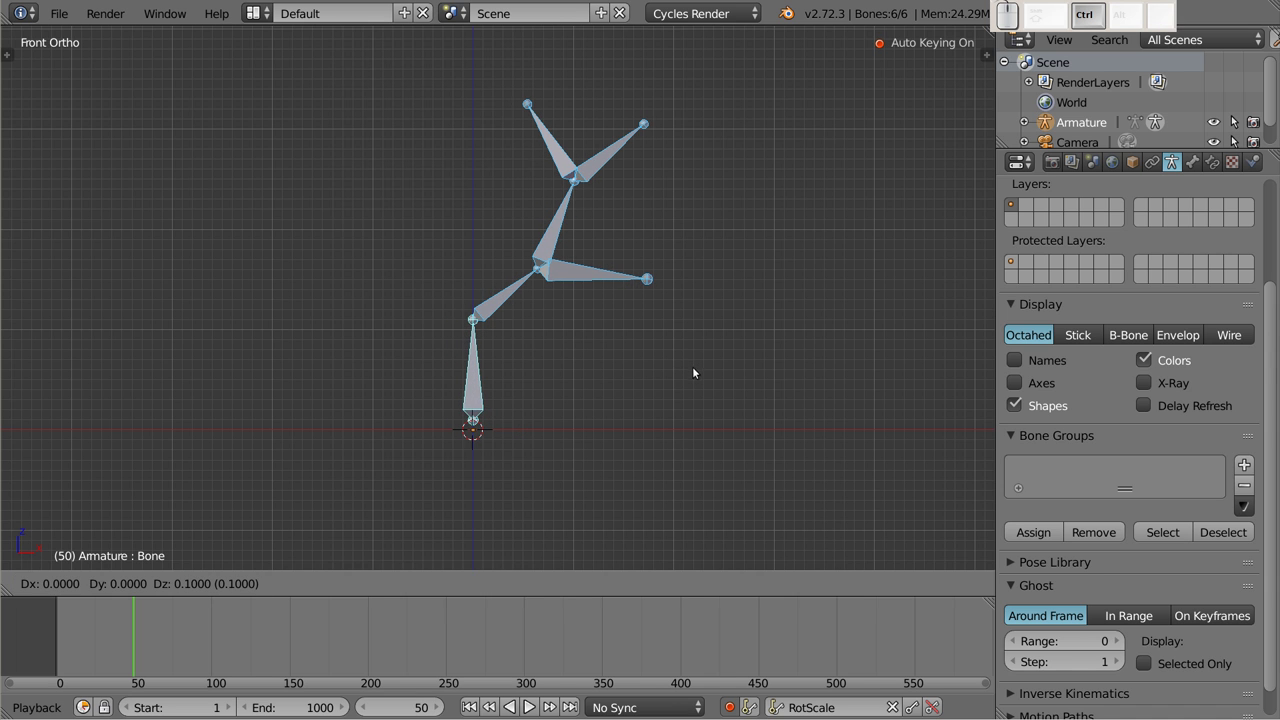
{"action": "left_click", "coordinate": [696, 375]}
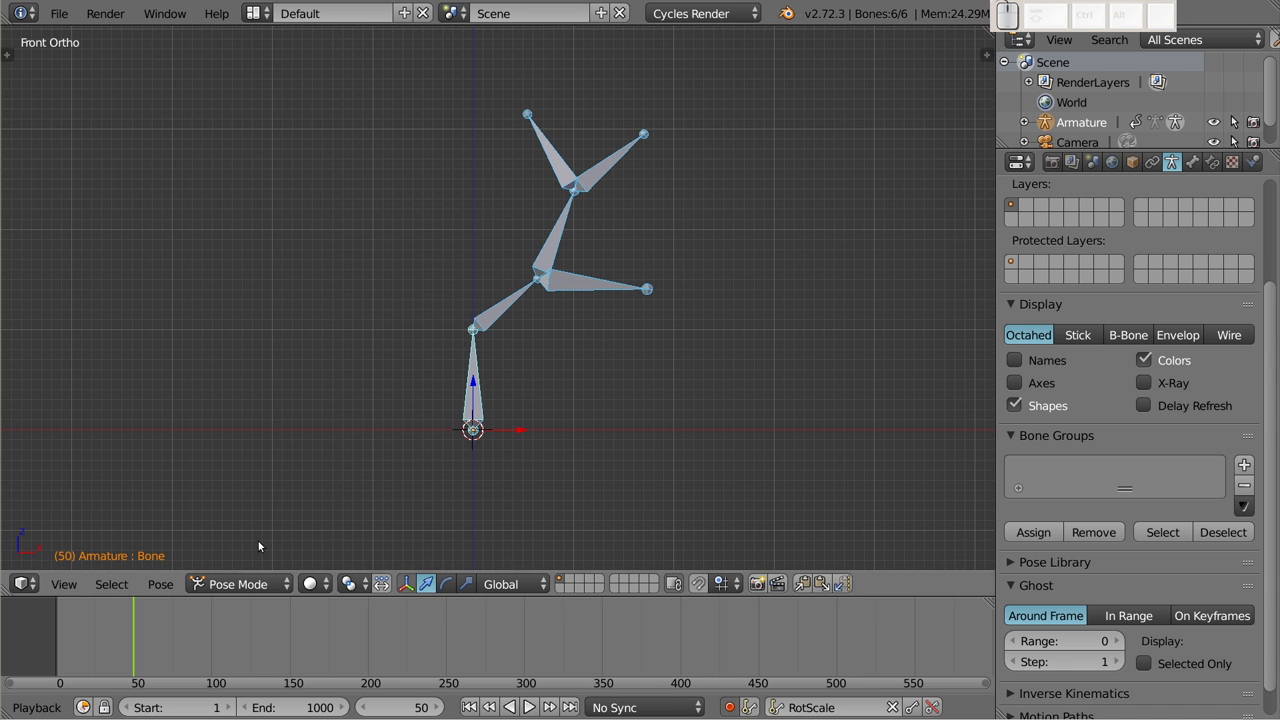
Go to frame 75 and begin rotating the root bone by about -34.5°
{"action": "left_click_drag", "start_coordinate": [134, 638], "coordinate": [345, 502]}
{"action": "right_click", "coordinate": [479, 382]}
{"action": "key", "text": "r"}
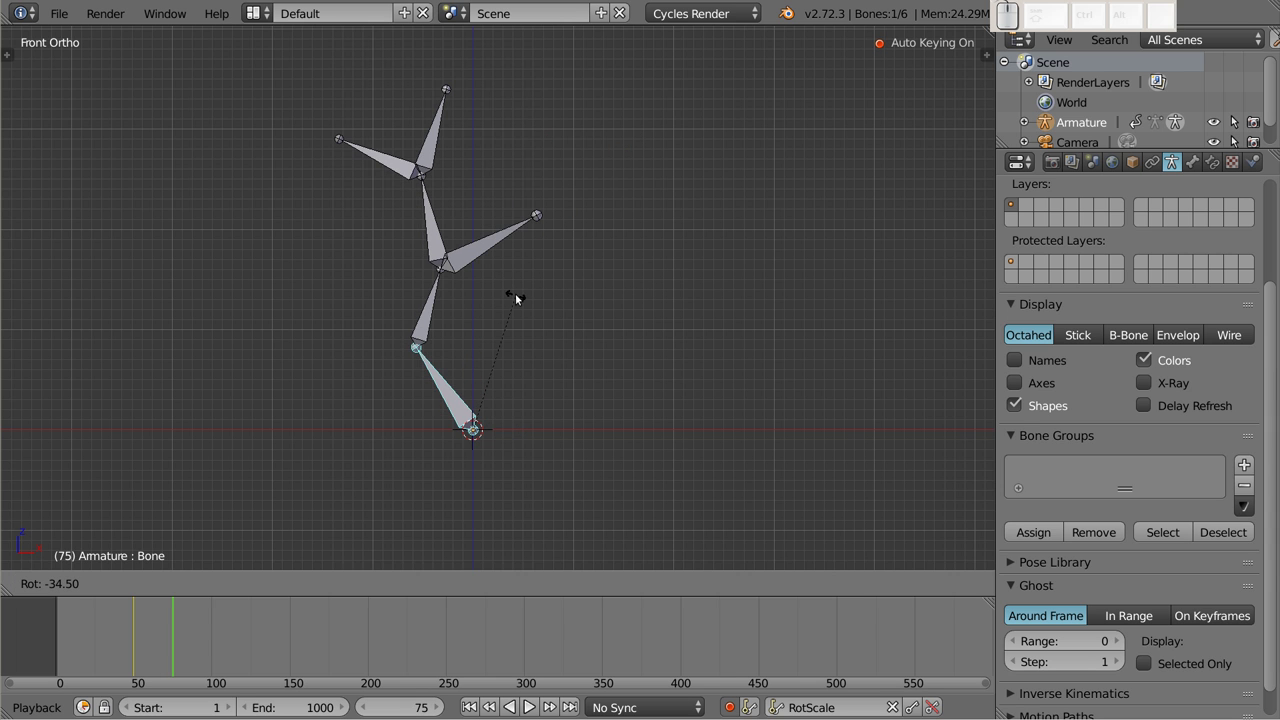
Confirm the root rotation and rotate five more bones into a new pose at frame 75
{"action": "left_click", "coordinate": [522, 297]}
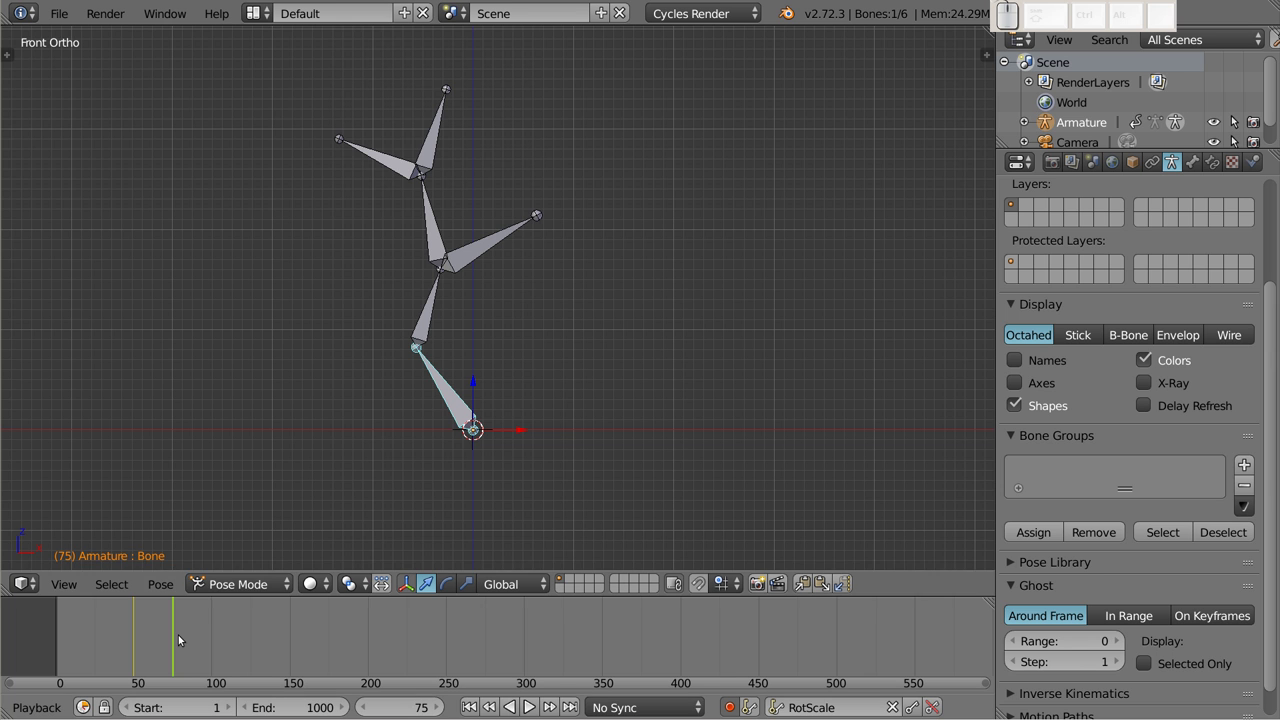
{"action": "right_click", "coordinate": [436, 299]}
{"action": "key", "text": "r"}
{"action": "left_click", "coordinate": [359, 234]}
{"action": "right_click", "coordinate": [345, 248]}
{"action": "key", "text": "r"}
{"action": "left_click", "coordinate": [331, 267]}
{"action": "right_click", "coordinate": [269, 289]}
{"action": "key", "text": "r"}
{"action": "left_click", "coordinate": [281, 327]}
{"action": "right_click", "coordinate": [246, 223]}
{"action": "key", "text": "r"}
{"action": "left_click", "coordinate": [230, 251]}
{"action": "right_click", "coordinate": [424, 206]}
{"action": "key", "text": "r"}
{"action": "left_click", "coordinate": [370, 149]}
At frame 100, rotate four bones to new angles so a keyframe is recorded
{"action": "left_click", "coordinate": [220, 642]}
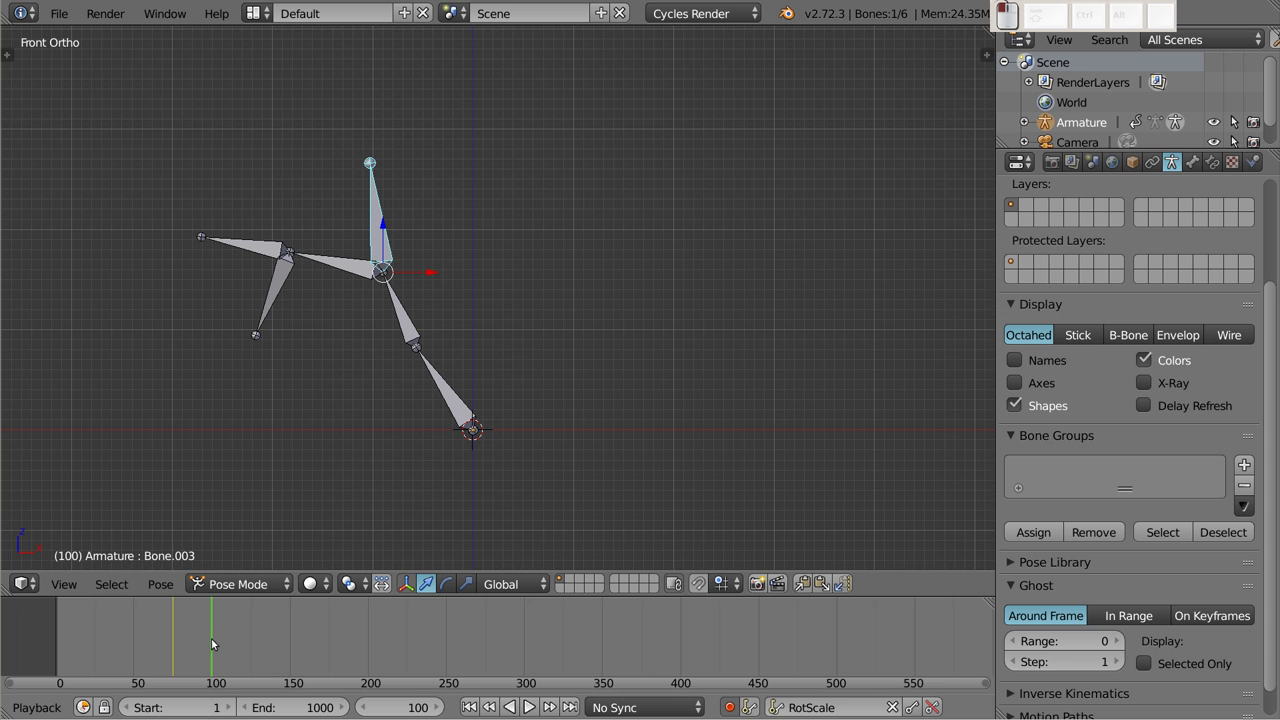
{"action": "right_click", "coordinate": [441, 384]}
{"action": "key", "text": "r"}
{"action": "left_click", "coordinate": [594, 316]}
{"action": "right_click", "coordinate": [491, 275]}
{"action": "key", "text": "r"}
{"action": "left_click", "coordinate": [473, 183]}
{"action": "right_click", "coordinate": [397, 256]}
{"action": "key", "text": "r"}
{"action": "left_click", "coordinate": [391, 287]}
{"action": "right_click", "coordinate": [353, 330]}
{"action": "key", "text": "r"}
{"action": "left_click", "coordinate": [391, 335]}
Move to frame 125 and rotate two bones to start the next pose
{"action": "left_click", "coordinate": [309, 293]}
{"action": "right_click", "coordinate": [309, 293]}
{"action": "key", "text": "r"}
{"action": "left_click", "coordinate": [319, 319]}
{"action": "right_click", "coordinate": [434, 199]}
{"action": "key", "text": "r"}
{"action": "left_click", "coordinate": [461, 151]}
Finish the frame-125 pose by rotating three more bones to new angles
{"action": "left_click_drag", "start_coordinate": [241, 639], "coordinate": [354, 493]}
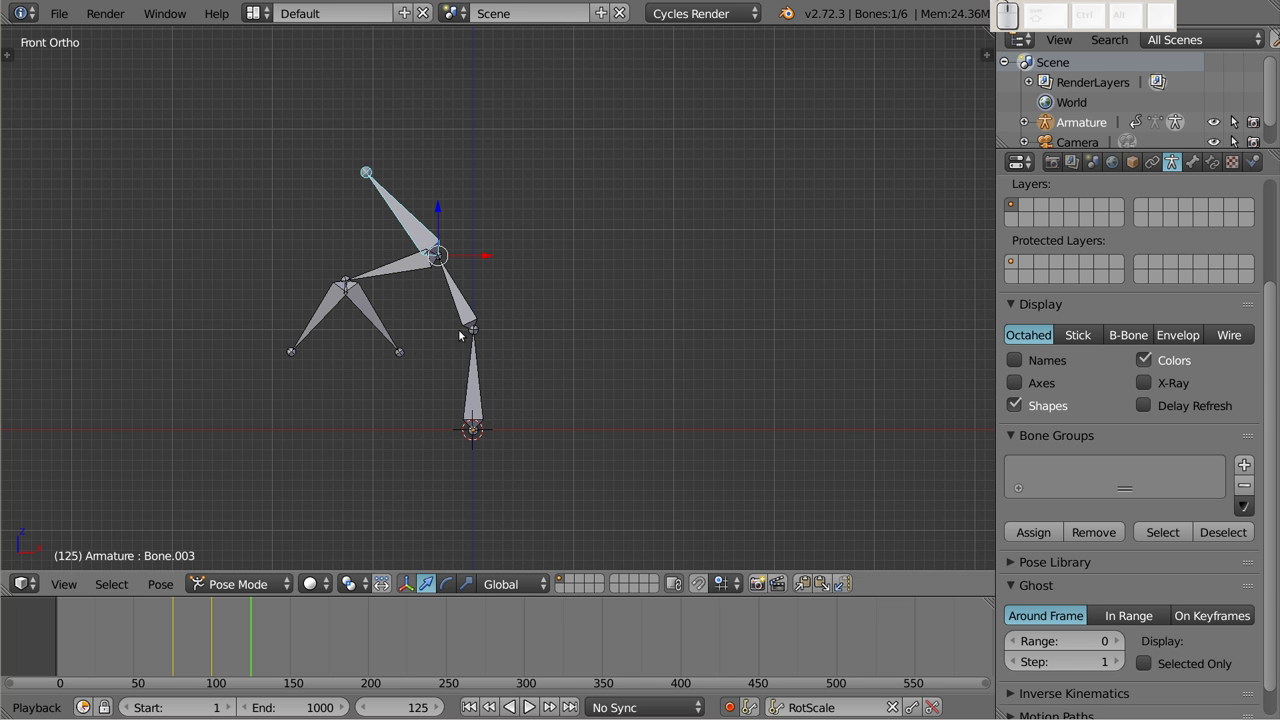
{"action": "right_click", "coordinate": [475, 376]}
{"action": "key", "text": "r"}
{"action": "left_click", "coordinate": [612, 405]}
{"action": "right_click", "coordinate": [577, 323]}
{"action": "key", "text": "r"}
{"action": "left_click", "coordinate": [552, 301]}
{"action": "right_click", "coordinate": [475, 310]}
{"action": "key", "text": "r"}
{"action": "left_click", "coordinate": [429, 323]}
At frame 150, rotate three bones into a new keyed pose
{"action": "left_click", "coordinate": [422, 285]}
{"action": "right_click", "coordinate": [422, 285]}
{"action": "key", "text": "r"}
{"action": "left_click", "coordinate": [404, 259]}
{"action": "right_click", "coordinate": [543, 212]}
{"action": "key", "text": "r"}
{"action": "left_click", "coordinate": [523, 209]}
{"action": "right_click", "coordinate": [499, 265]}
{"action": "key", "text": "r"}
{"action": "left_click", "coordinate": [504, 259]}
At frame 175, rotate the six bones into a new keyed pose
{"action": "left_click", "coordinate": [292, 632]}
{"action": "right_click", "coordinate": [524, 402]}
{"action": "key", "text": "r"}
{"action": "left_click", "coordinate": [570, 335]}
{"action": "right_click", "coordinate": [489, 297]}
{"action": "key", "text": "r"}
{"action": "left_click", "coordinate": [627, 295]}
{"action": "right_click", "coordinate": [567, 208]}
{"action": "key", "text": "r"}
{"action": "left_click", "coordinate": [624, 245]}
{"action": "right_click", "coordinate": [516, 226]}
{"action": "key", "text": "r"}
{"action": "left_click", "coordinate": [649, 204]}
{"action": "right_click", "coordinate": [566, 137]}
{"action": "key", "text": "r"}
{"action": "left_click", "coordinate": [712, 172]}
{"action": "right_click", "coordinate": [521, 157]}
{"action": "key", "text": "r"}
{"action": "left_click", "coordinate": [617, 66]}
After scrubbing the timeline, adjust the bones' rotations again for the frame-175 pose
{"action": "left_click_drag", "start_coordinate": [312, 666], "coordinate": [510, 379]}
{"action": "right_click", "coordinate": [498, 390]}
{"action": "key", "text": "r"}
{"action": "left_click", "coordinate": [504, 321]}
{"action": "right_click", "coordinate": [449, 271]}
{"action": "key", "text": "r"}
{"action": "left_click", "coordinate": [644, 296]}
{"action": "right_click", "coordinate": [543, 240]}
{"action": "key", "text": "r"}
{"action": "left_click", "coordinate": [647, 350]}
{"action": "right_click", "coordinate": [512, 199]}
{"action": "key", "text": "r"}
{"action": "left_click", "coordinate": [612, 268]}
{"action": "right_click", "coordinate": [633, 238]}
{"action": "key", "text": "r"}
{"action": "left_click", "coordinate": [644, 325]}
{"action": "left_click_drag", "start_coordinate": [619, 162], "coordinate": [681, 166]}
{"action": "key", "text": "r"}
{"action": "left_click", "coordinate": [734, 288]}
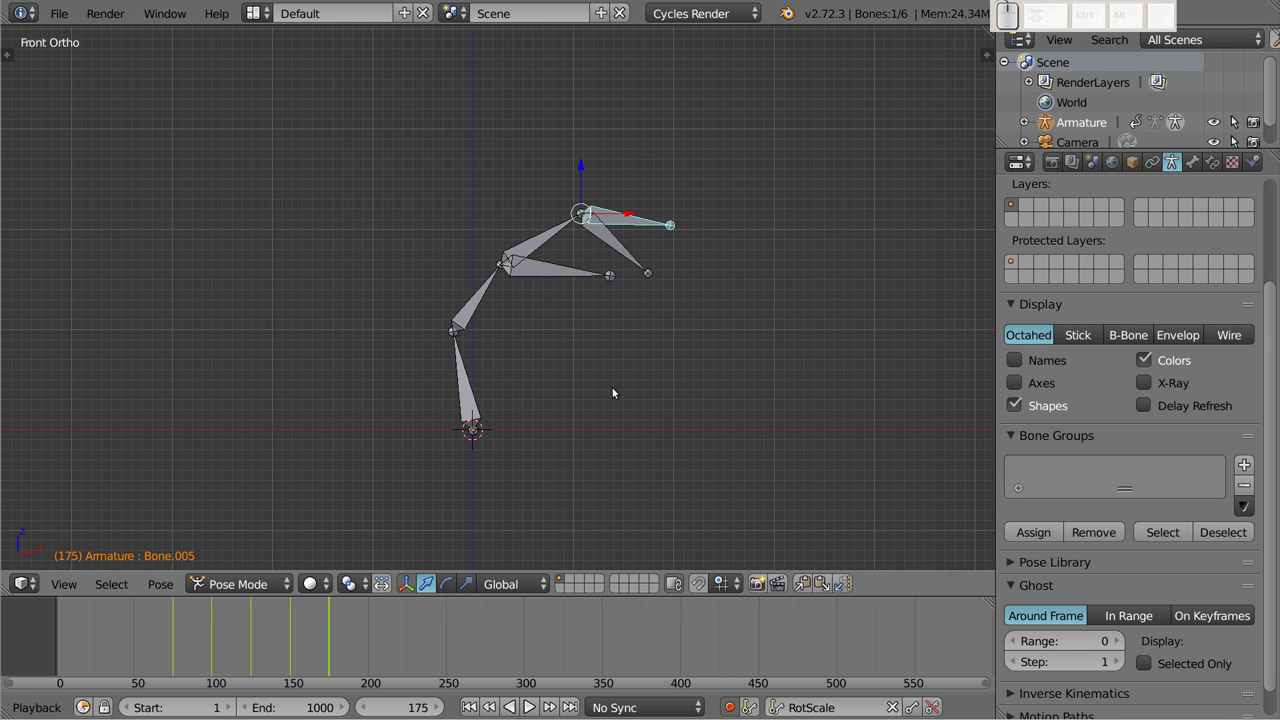
At frame 200, rotate several bones into a new pose so it is auto-keyed
{"action": "left_click", "coordinate": [366, 663]}
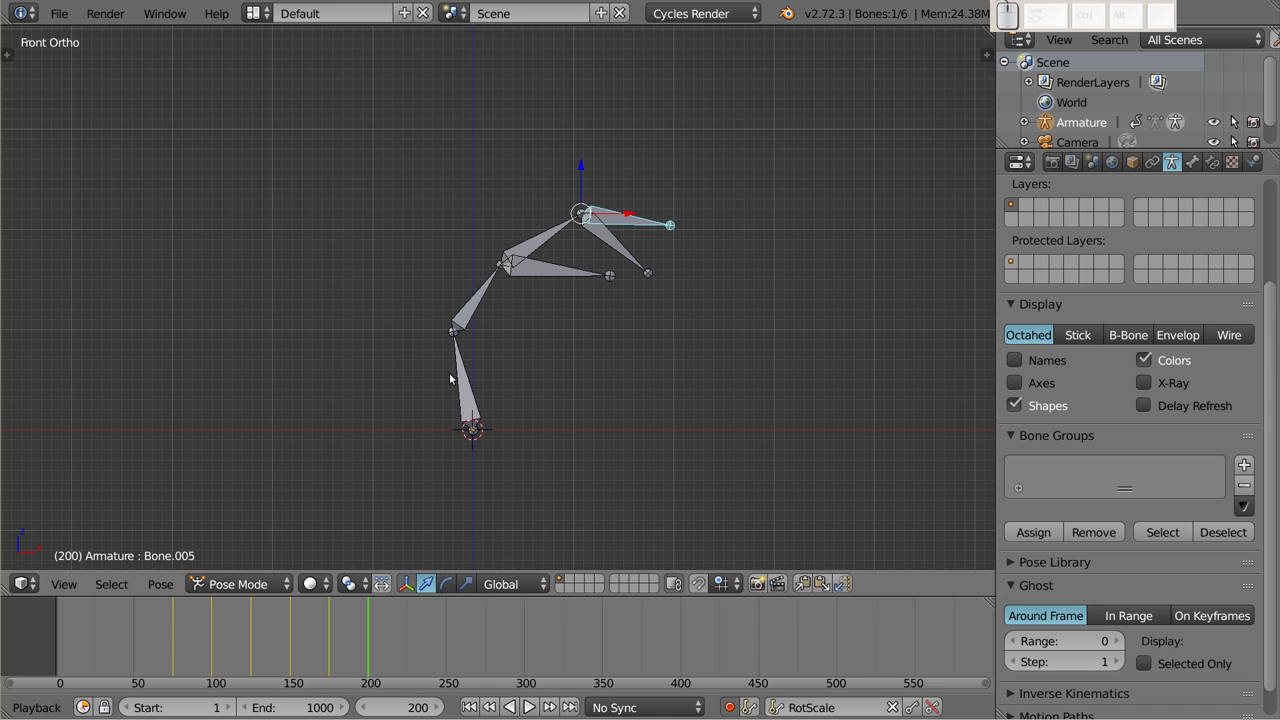
{"action": "right_click", "coordinate": [468, 378]}
{"action": "key", "text": "r"}
{"action": "left_click", "coordinate": [465, 361]}
{"action": "right_click", "coordinate": [411, 315]}
{"action": "key", "text": "r"}
{"action": "left_click", "coordinate": [481, 329]}
{"action": "right_click", "coordinate": [497, 305]}
{"action": "key", "text": "r"}
{"action": "left_click", "coordinate": [527, 369]}
{"action": "right_click", "coordinate": [517, 254]}
{"action": "key", "text": "r"}
{"action": "left_click", "coordinate": [527, 300]}
{"action": "right_click", "coordinate": [565, 331]}
{"action": "left_click", "coordinate": [619, 356]}
{"action": "right_click", "coordinate": [613, 328]}
{"action": "key", "text": "r"}
{"action": "left_click", "coordinate": [683, 285]}
{"action": "right_click", "coordinate": [609, 337]}
{"action": "key", "text": "r"}
{"action": "left_click", "coordinate": [626, 336]}
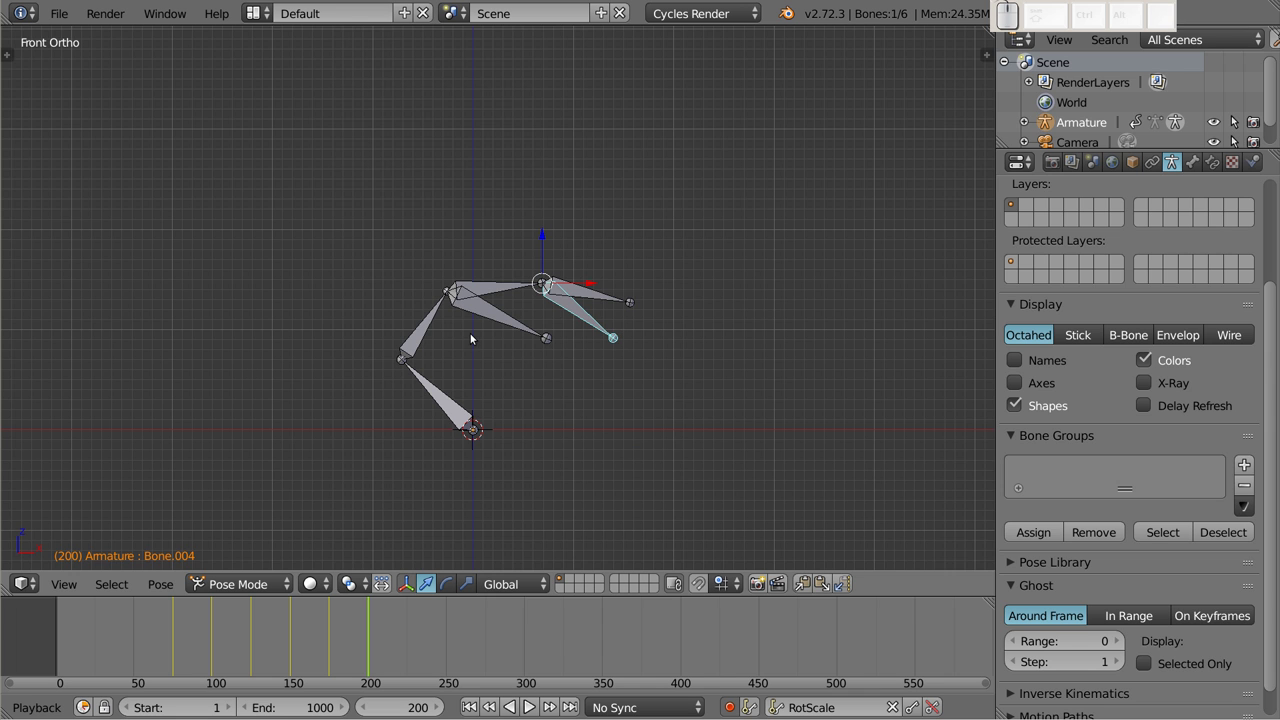
{"action": "left_click_drag", "start_coordinate": [376, 639], "coordinate": [523, 572]}
{"action": "right_click", "coordinate": [435, 391]}
{"action": "key", "text": "r"}
{"action": "left_click", "coordinate": [497, 365]}
{"action": "right_click", "coordinate": [509, 319]}
{"action": "key", "text": "r"}
{"action": "left_click", "coordinate": [665, 185]}
{"action": "right_click", "coordinate": [574, 317]}
{"action": "key", "text": "r"}
{"action": "left_click", "coordinate": [561, 358]}
{"action": "right_click", "coordinate": [587, 282]}
{"action": "key", "text": "r"}
{"action": "left_click", "coordinate": [597, 297]}
{"action": "right_click", "coordinate": [645, 382]}
{"action": "key", "text": "r"}
{"action": "left_click", "coordinate": [684, 339]}
{"action": "right_click", "coordinate": [623, 393]}
{"action": "key", "text": "r"}
{"action": "left_click", "coordinate": [665, 374]}
{"action": "left_click_drag", "start_coordinate": [85, 623], "coordinate": [129, 593]}
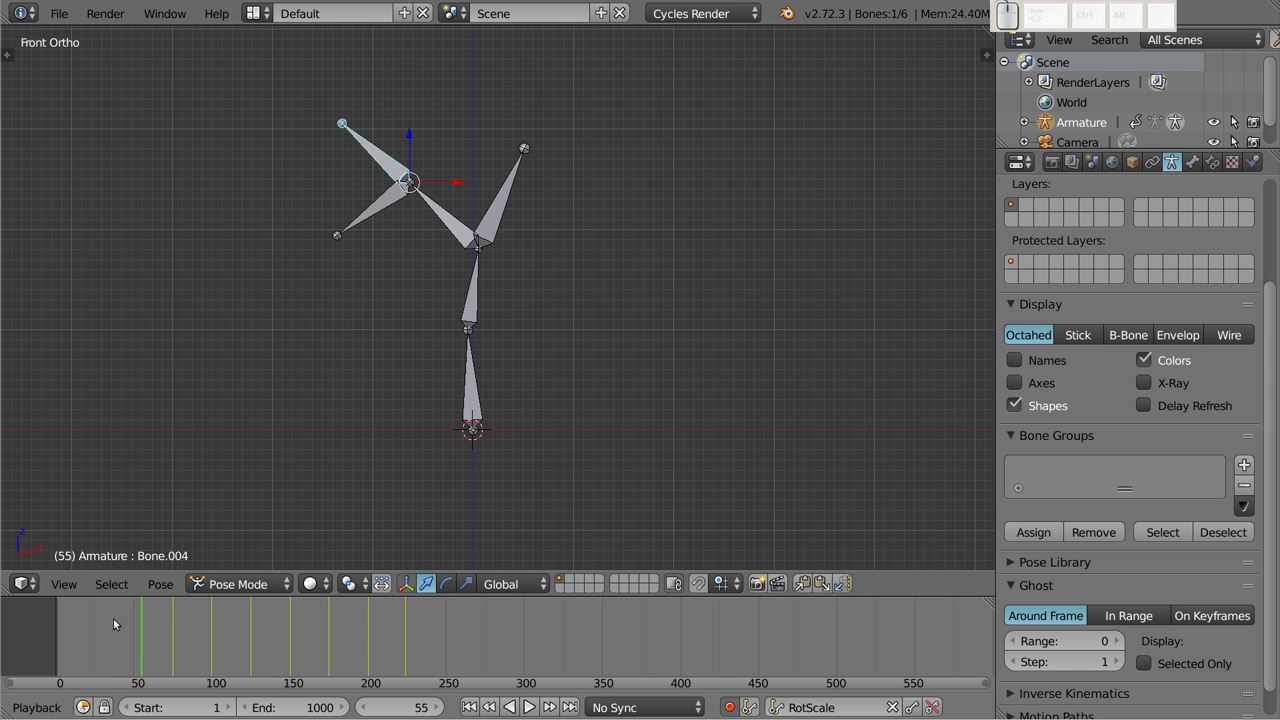
Select all bones, scrub from frame 49 through the poses, play and stop at frame 225, and begin a loop around the root bone
{"action": "key", "text": "a"}
{"action": "left_click_drag", "start_coordinate": [143, 630], "coordinate": [136, 634]}
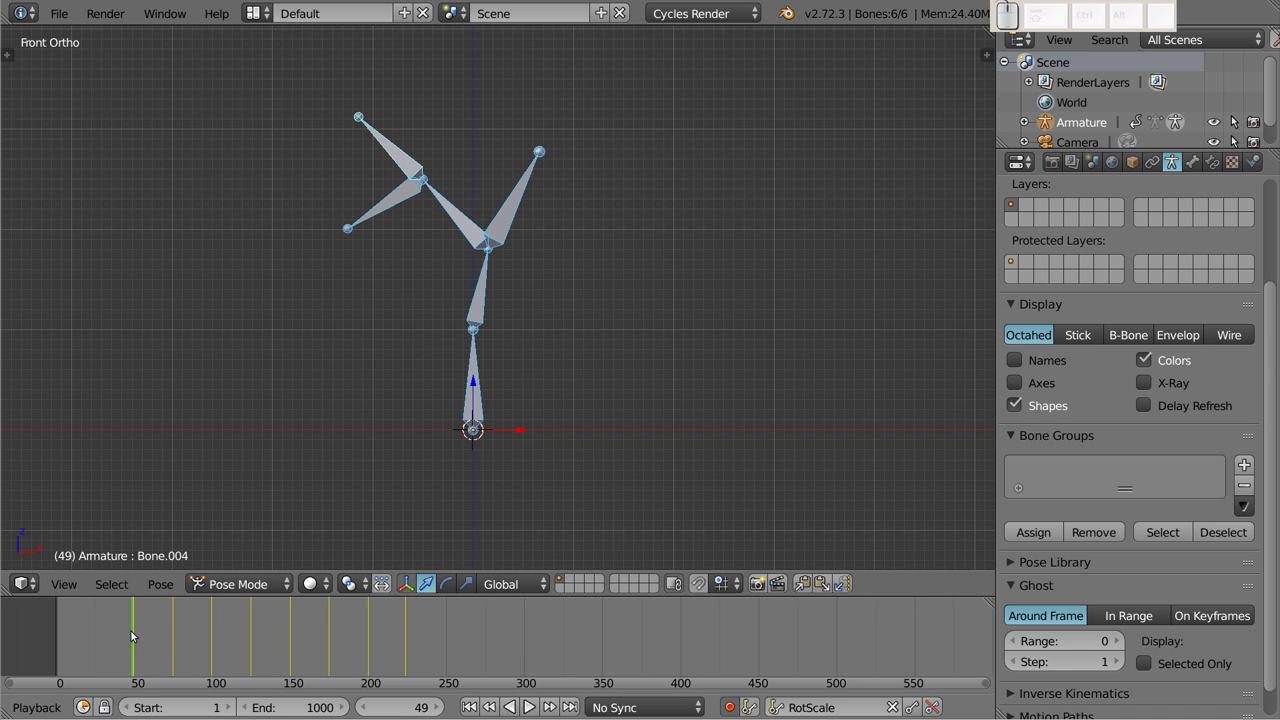
{"action": "left_click_drag", "start_coordinate": [136, 634], "coordinate": [510, 334]}
{"action": "key", "text": "a"}
{"action": "key", "text": "d"}
{"action": "left_click_drag", "start_coordinate": [516, 335], "coordinate": [488, 391]}
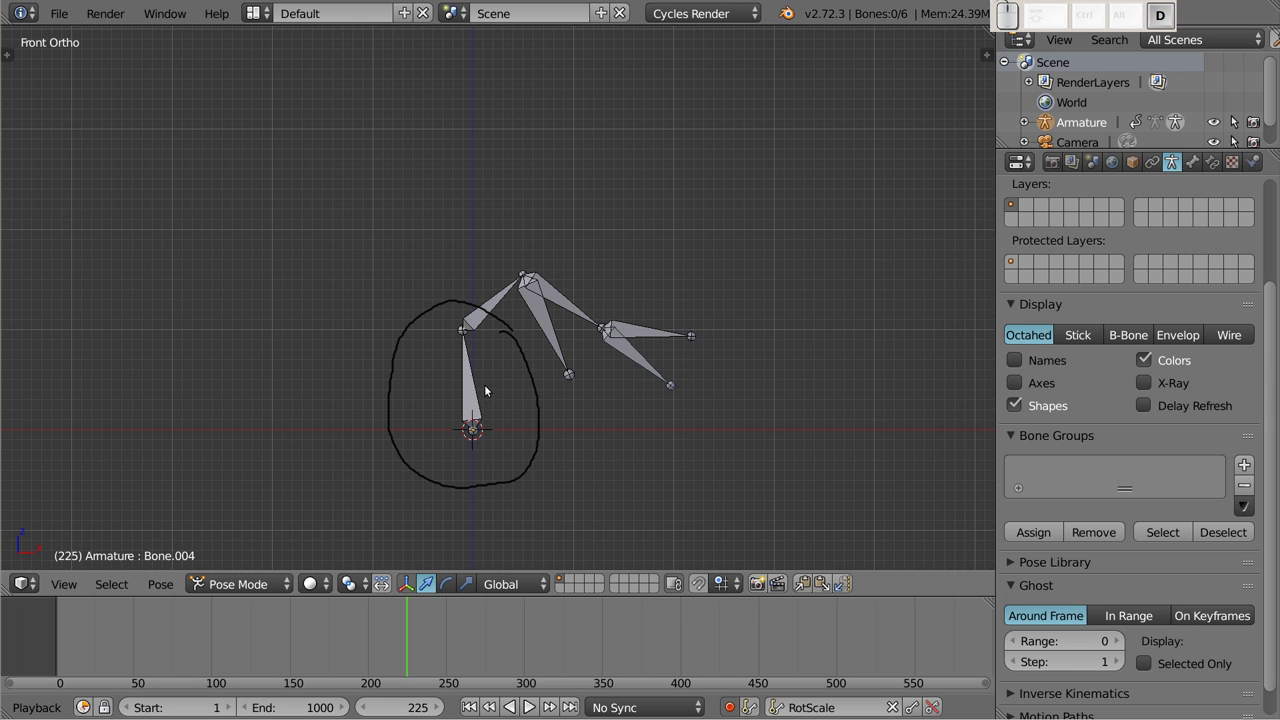
Draw Grease Pencil loops around the upper bone groups and reselect the root bone
{"action": "left_click_drag", "start_coordinate": [506, 248], "coordinate": [569, 277]}
{"action": "left_click", "coordinate": [575, 275]}
{"action": "left_click", "coordinate": [1233, 123]}
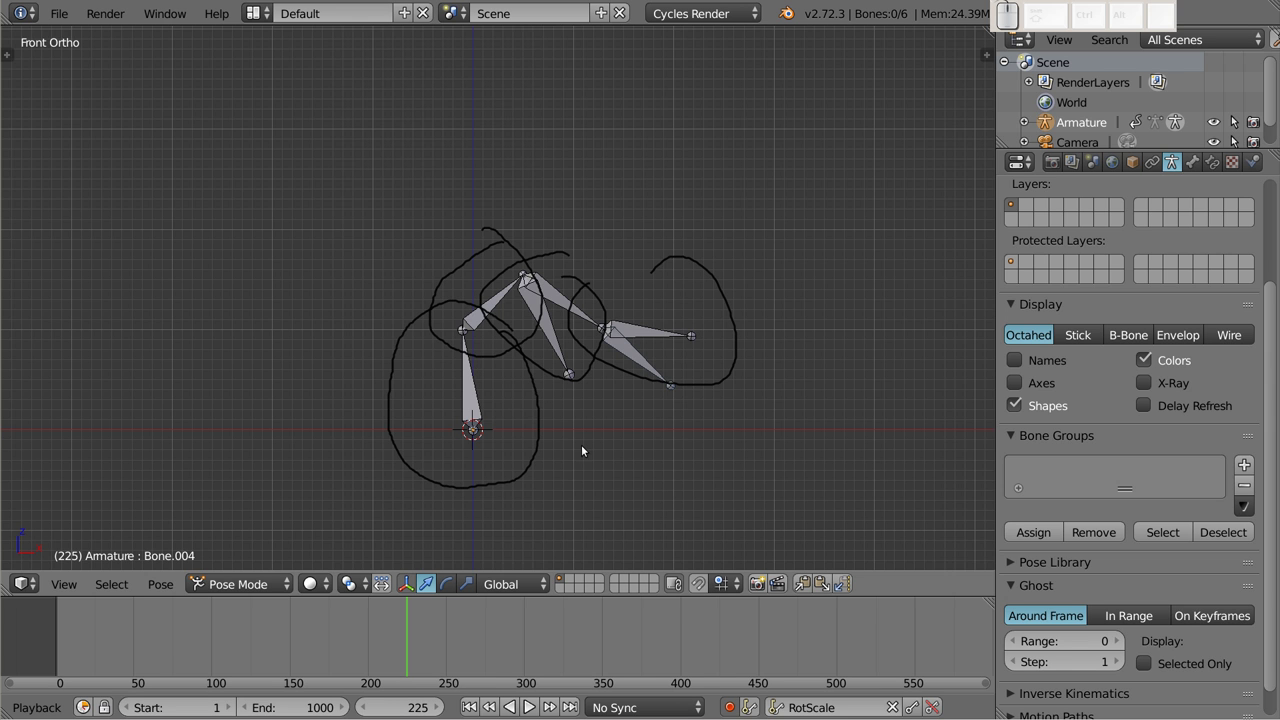
{"action": "right_click", "coordinate": [485, 367]}
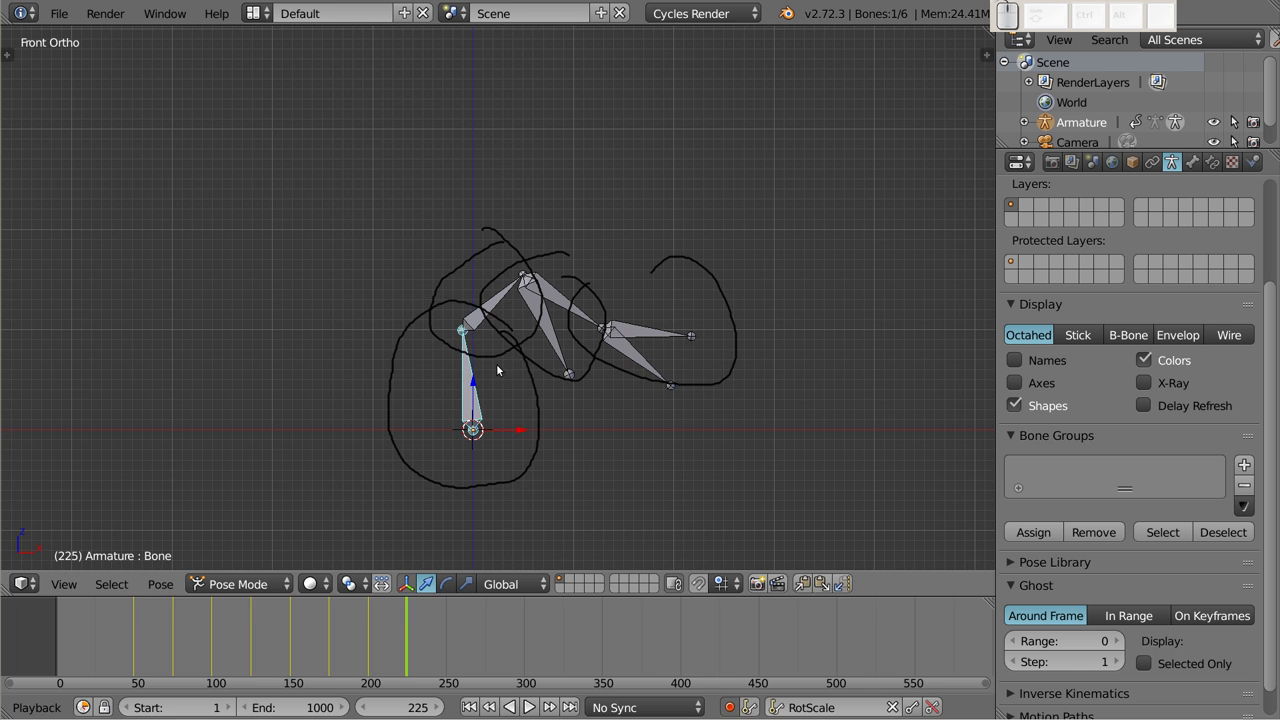
Rotate the root bone and the next three bones in turn toward a tall upright pose at frame 225
{"action": "key", "text": "r"}
{"action": "left_click", "coordinate": [450, 286]}
{"action": "right_click", "coordinate": [437, 298]}
{"action": "key", "text": "r"}
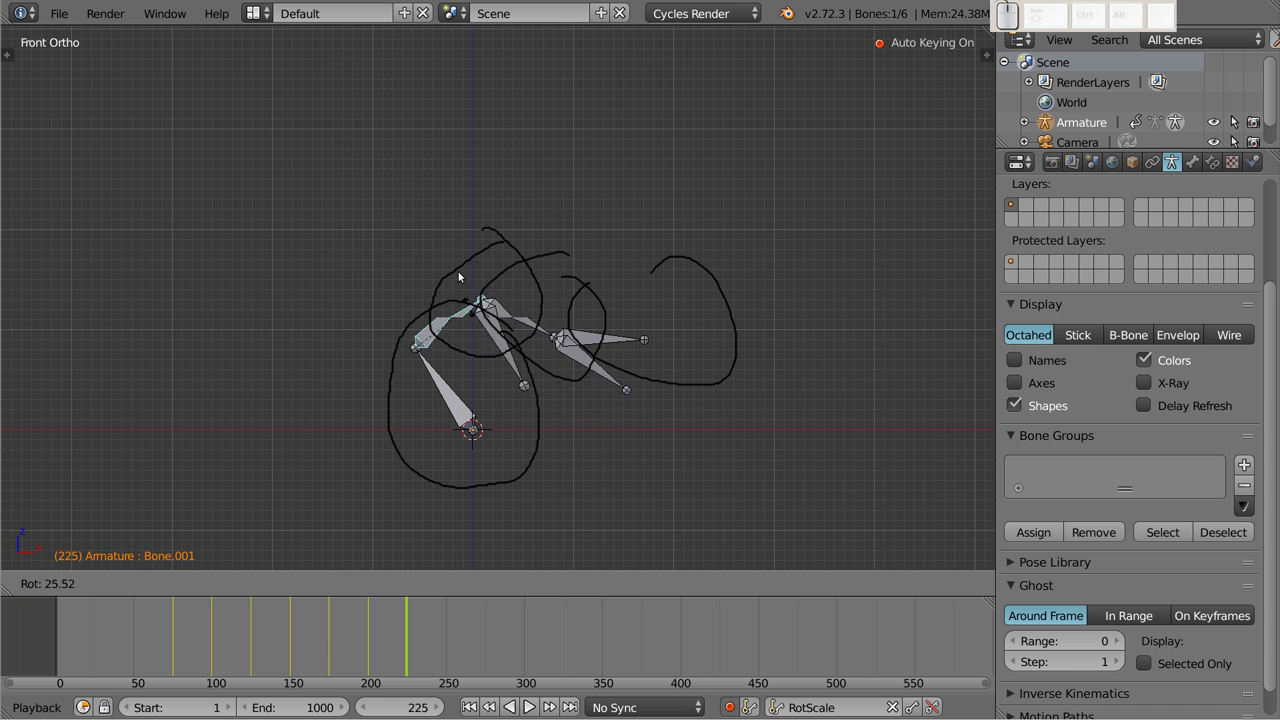
{"action": "left_click", "coordinate": [415, 241]}
{"action": "right_click", "coordinate": [453, 284]}
{"action": "key", "text": "r"}
{"action": "left_click", "coordinate": [483, 269]}
{"action": "right_click", "coordinate": [458, 245]}
{"action": "key", "text": "r"}
{"action": "left_click", "coordinate": [431, 162]}
Rotate the remaining three bones to complete the upright shape
{"action": "right_click", "coordinate": [479, 269]}
{"action": "key", "text": "r"}
{"action": "left_click", "coordinate": [485, 223]}
{"action": "right_click", "coordinate": [434, 374]}
{"action": "key", "text": "r"}
{"action": "left_click", "coordinate": [509, 325]}
{"action": "right_click", "coordinate": [495, 276]}
{"action": "key", "text": "r"}
{"action": "left_click", "coordinate": [433, 207]}
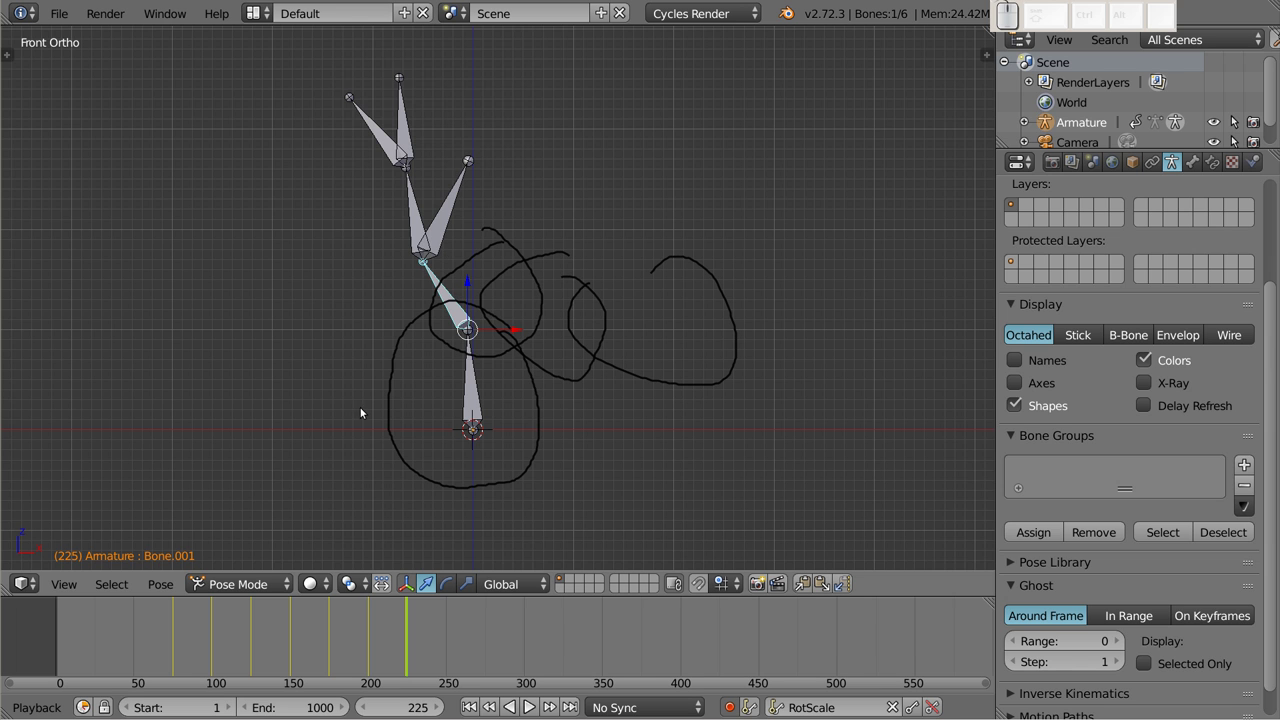
Erase the freehand loops and return the armature to Object Mode
{"action": "key", "text": "d"}
{"action": "left_click_drag", "start_coordinate": [496, 234], "coordinate": [470, 203]}
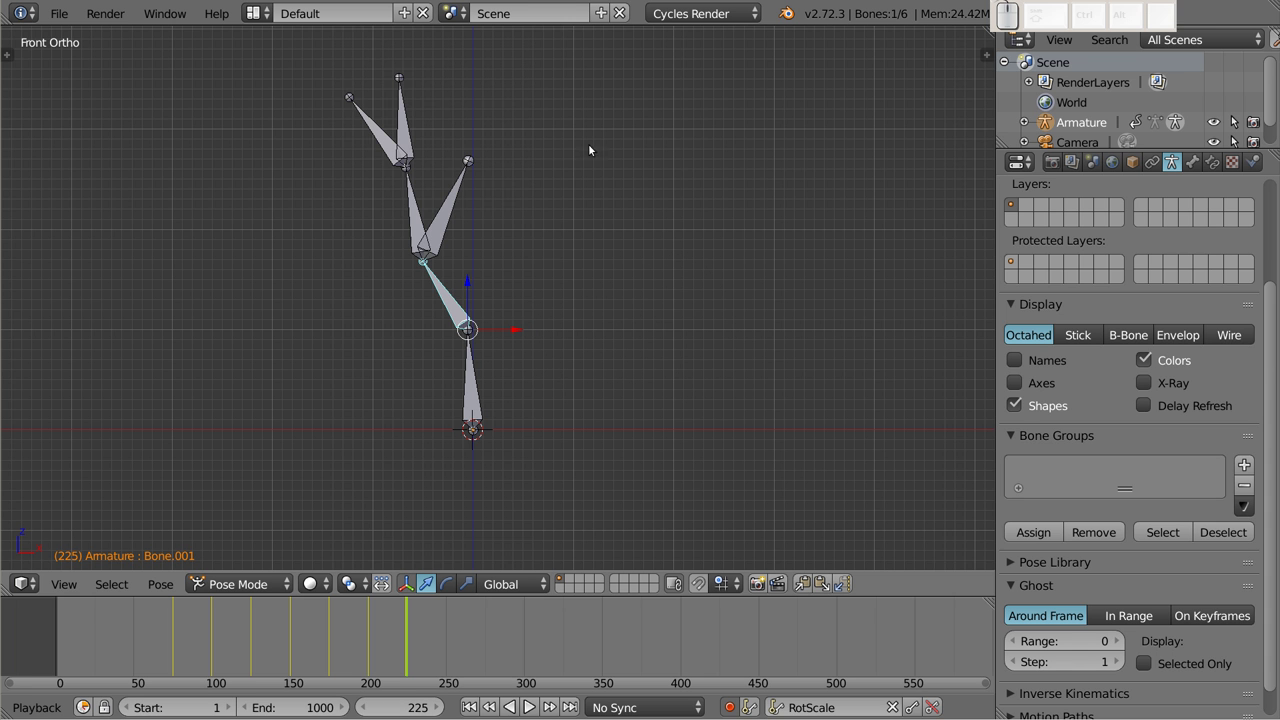
{"action": "key", "text": "ctrl+Tab"}
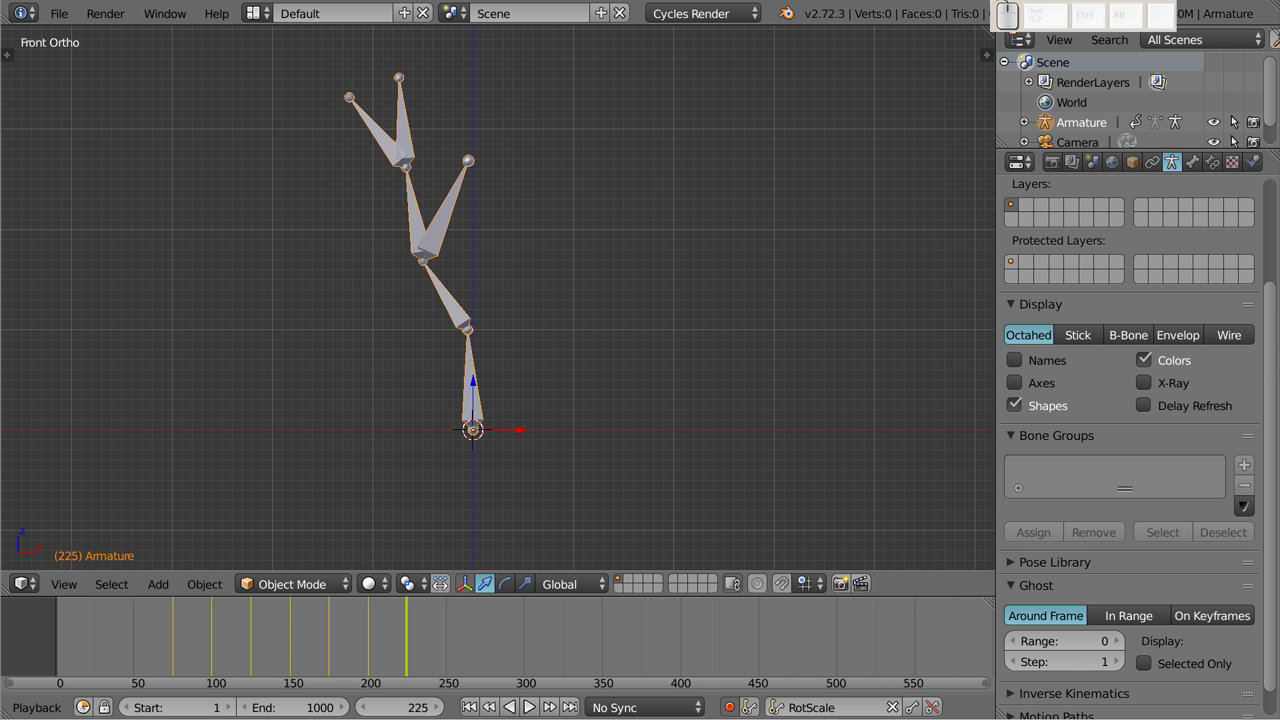